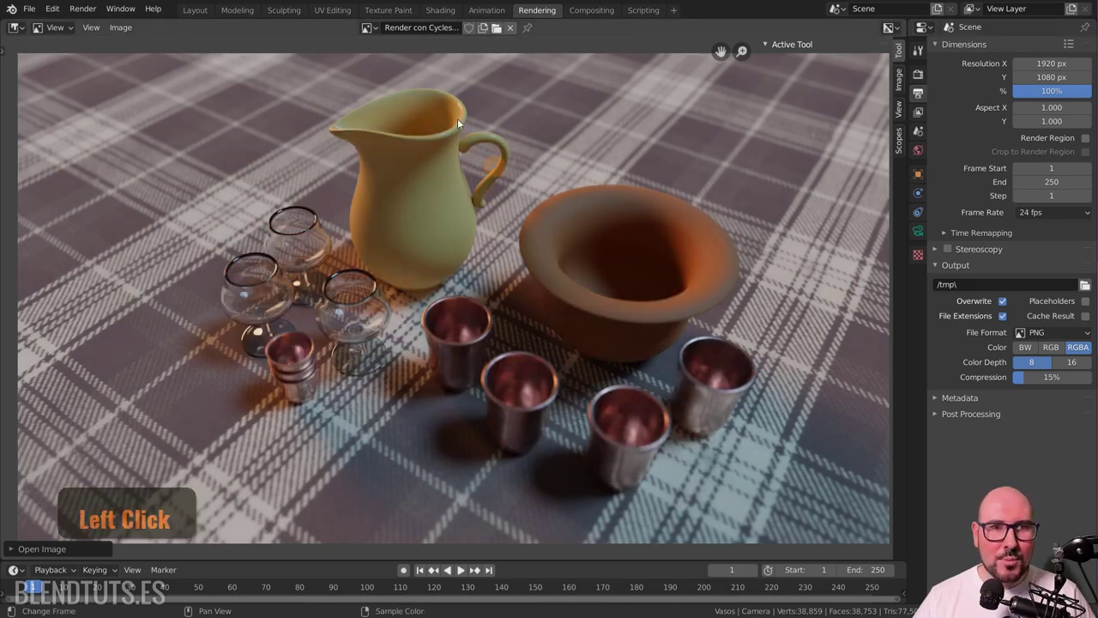
Step: Switch the Image Editor from the Cycles render to the EEVEE render, then list the loaded images
left_click(369, 29)
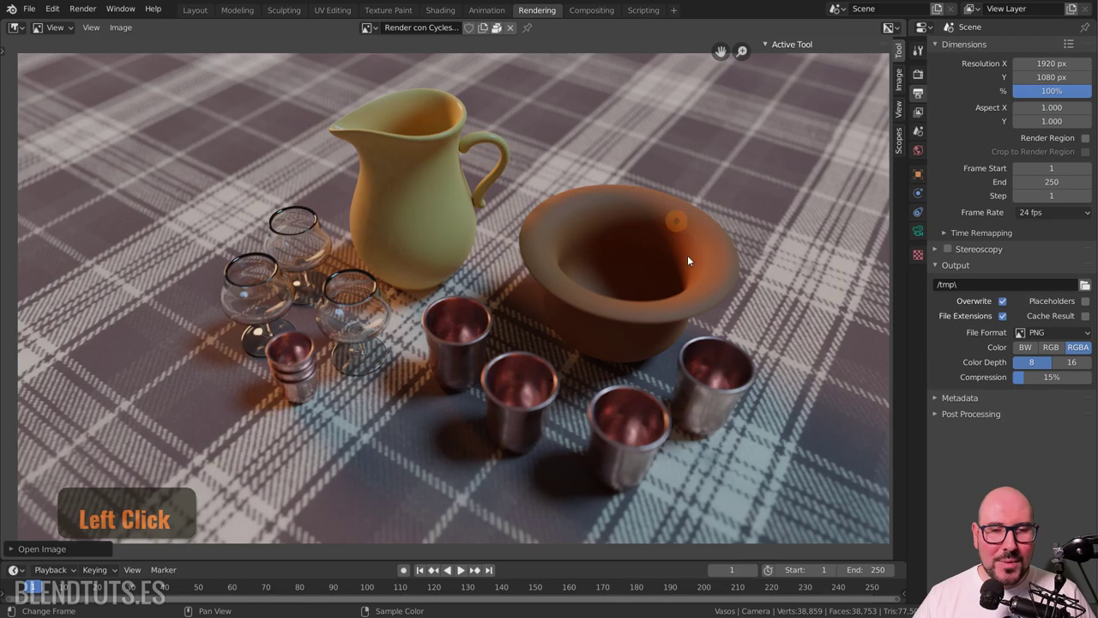
left_click(380, 34)
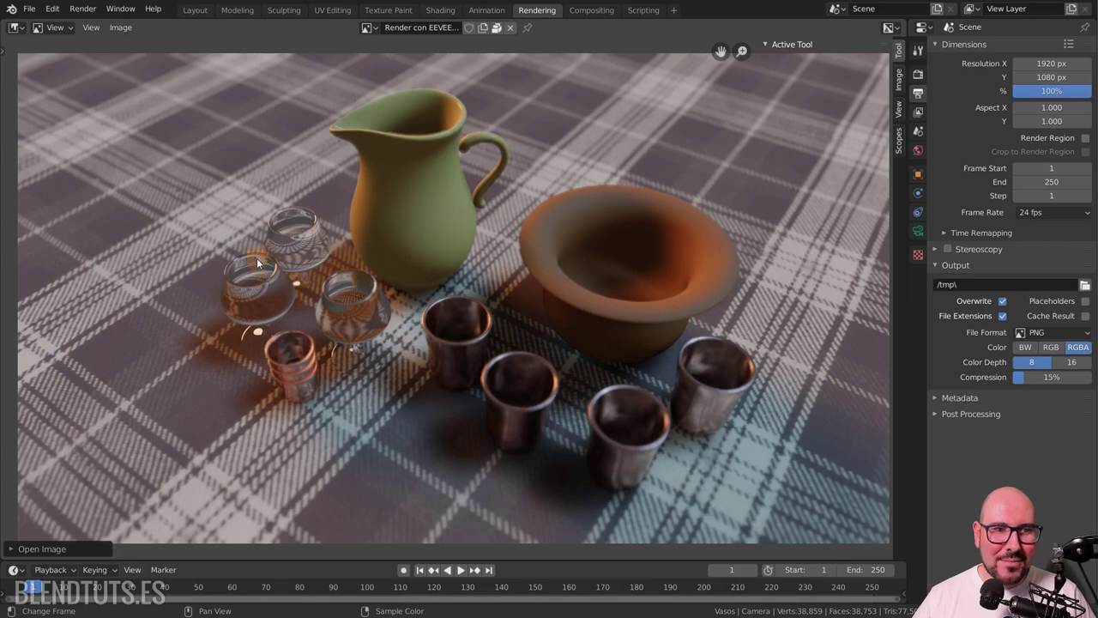
left_click(370, 32)
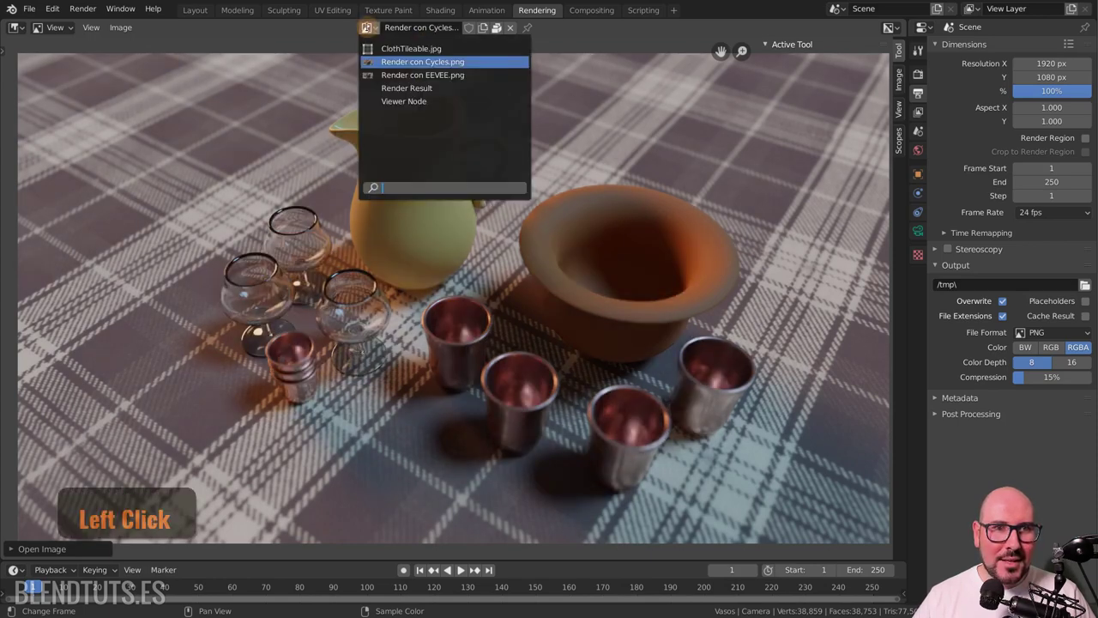
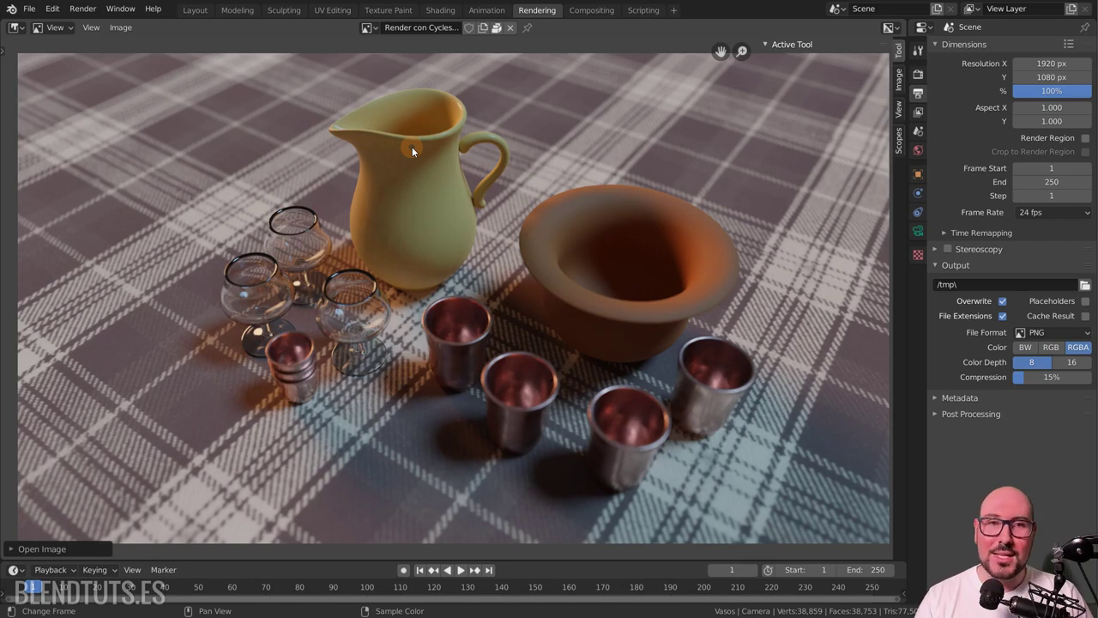
Step: Show the EEVEE render and inspect the jug and metal cups up close, then view it whole
left_click(417, 152)
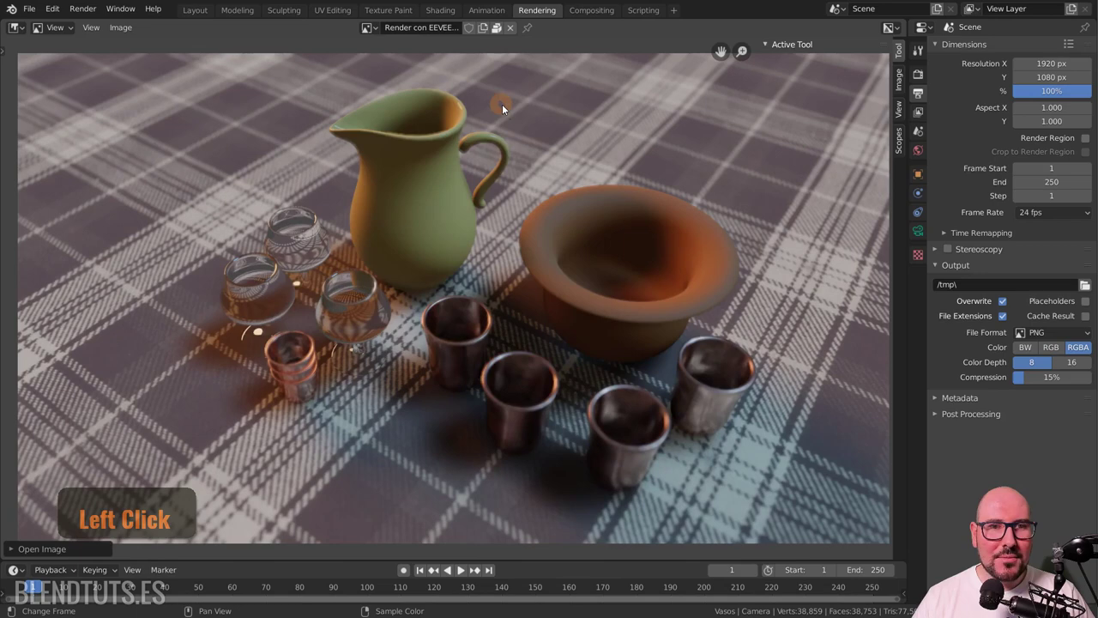
scroll("up", 3)
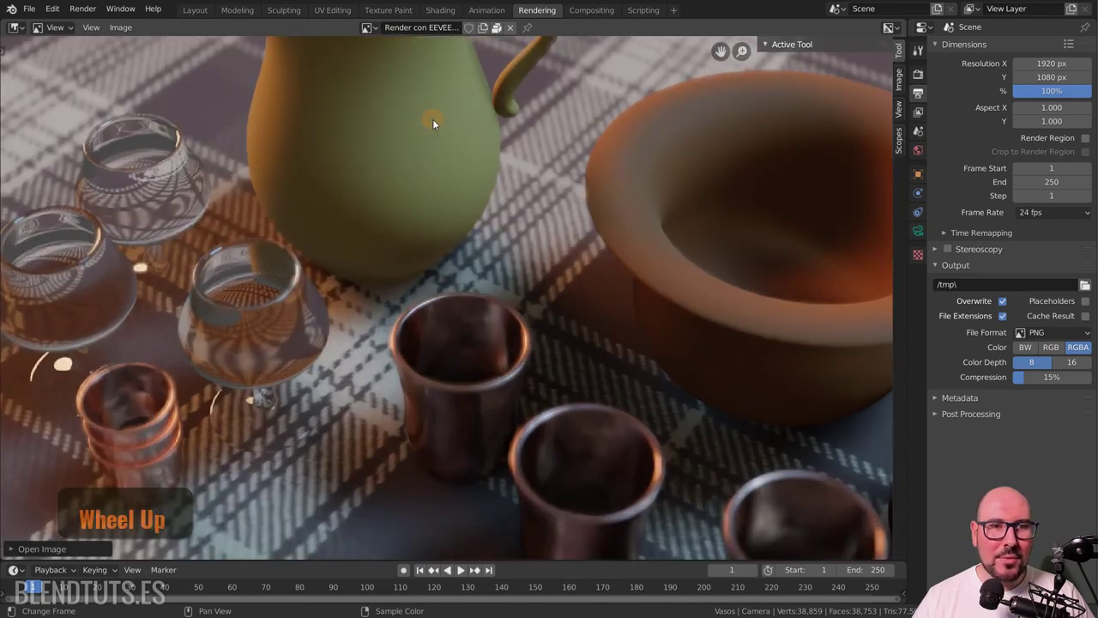
middle_click(441, 125)
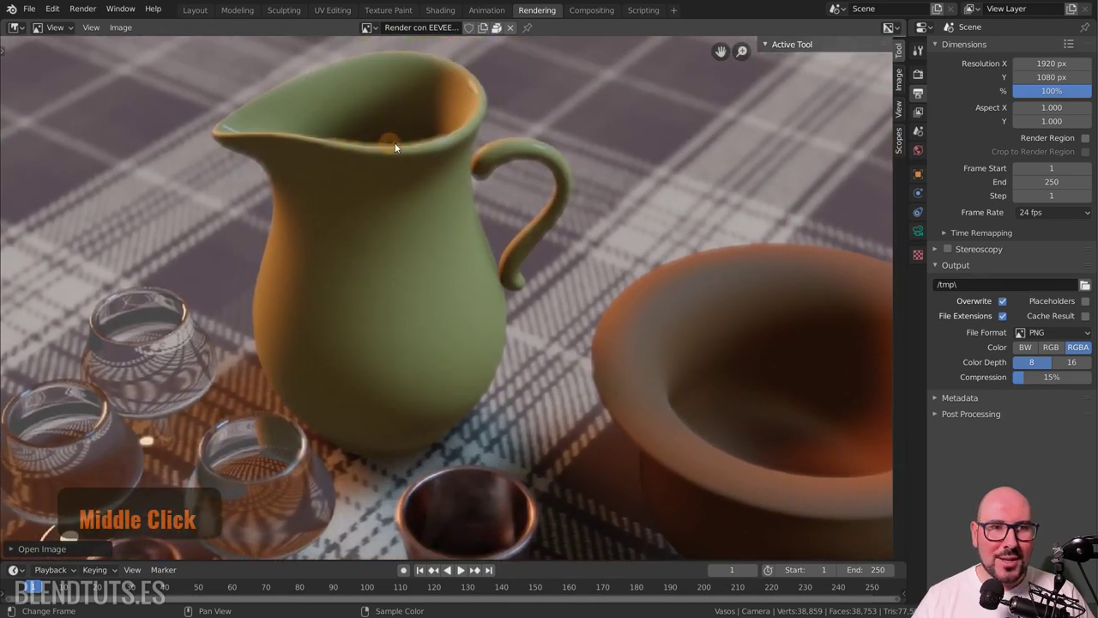
middle_click(496, 404)
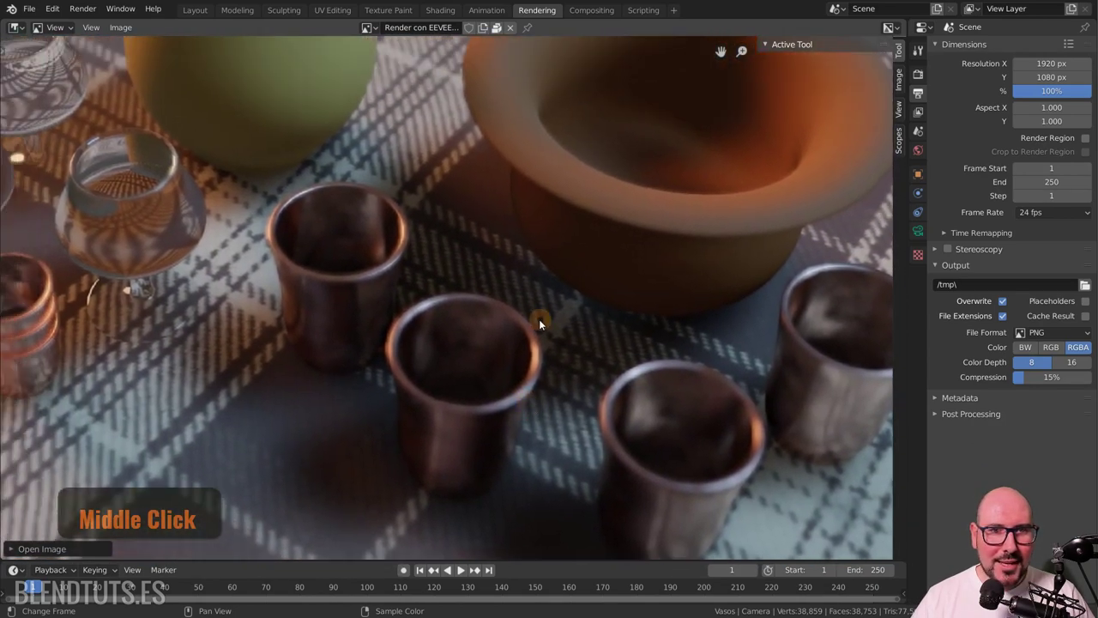
scroll("down", 3)
middle_click(239, 248)
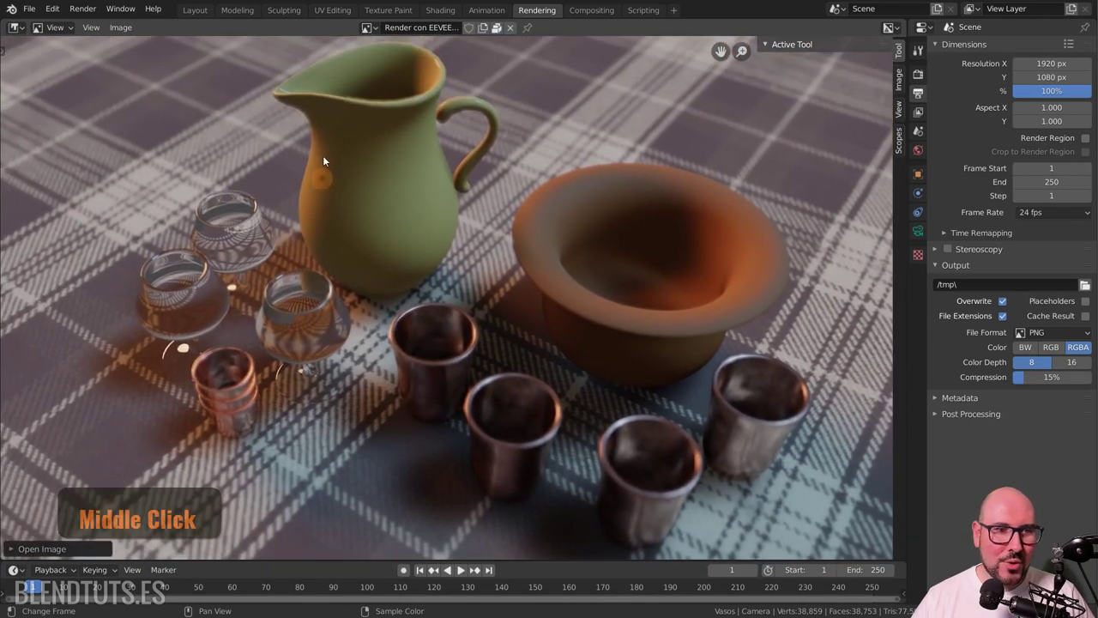
Step: Return to the Cycles render and inspect the jug and bowl up close, then view it whole
left_click(381, 34)
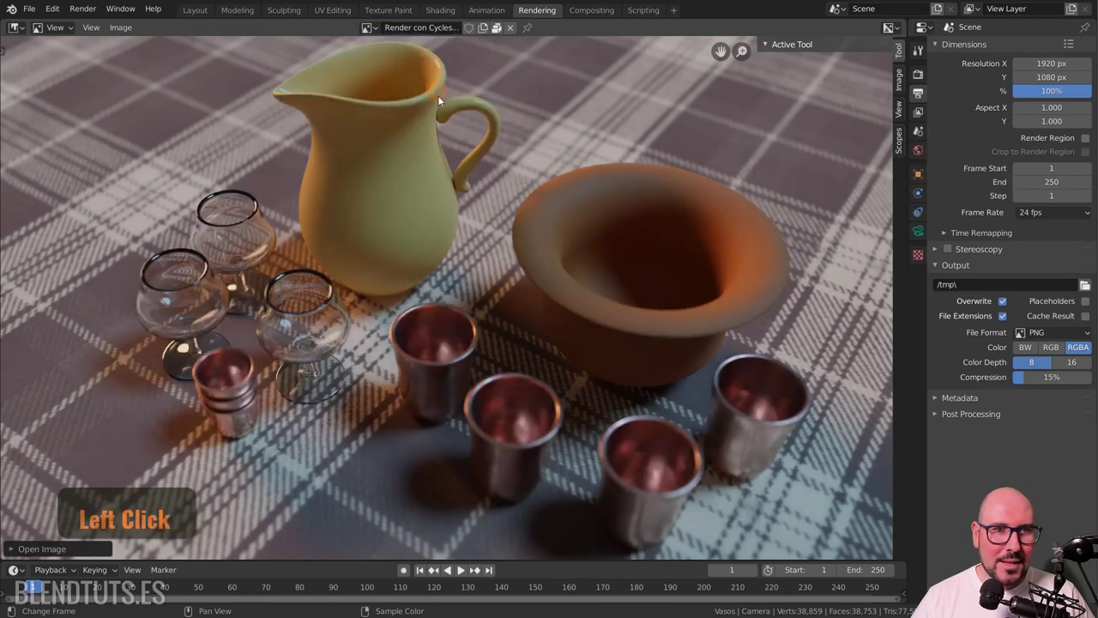
middle_click(531, 266)
scroll("up", 3)
middle_click(395, 147)
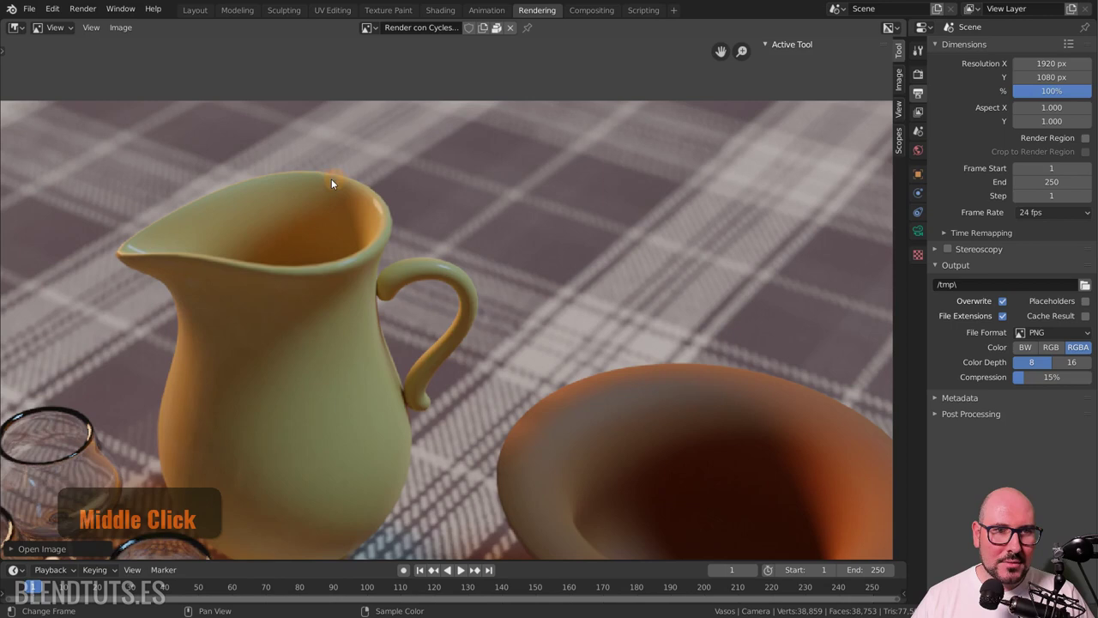
middle_click(427, 185)
scroll("down", 3)
middle_click(559, 277)
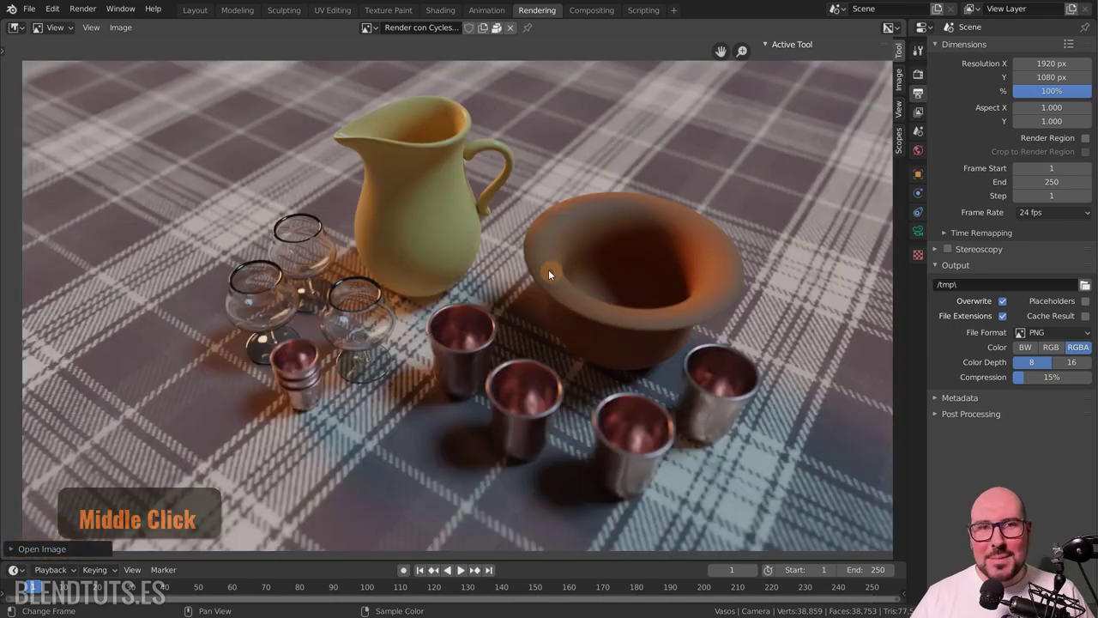